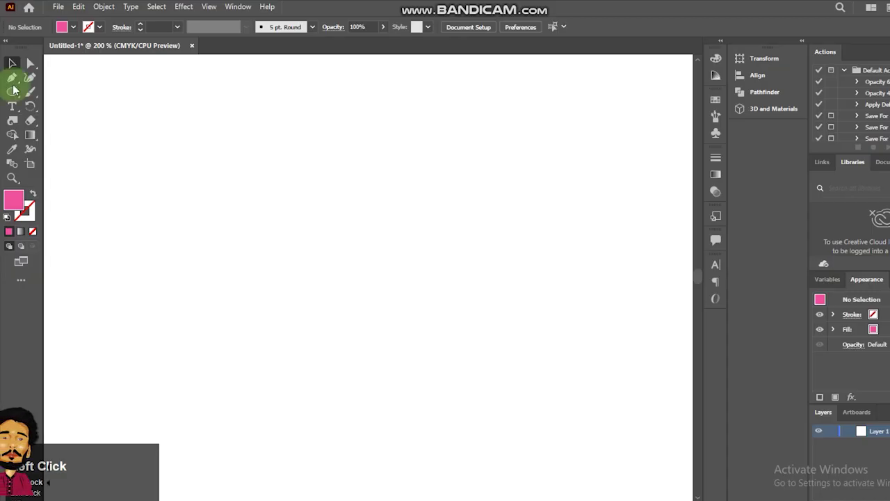
- Draw a pink circle with the Ellipse tool as the round top of the head
{"action": "left_click", "coordinate": [14, 99]}
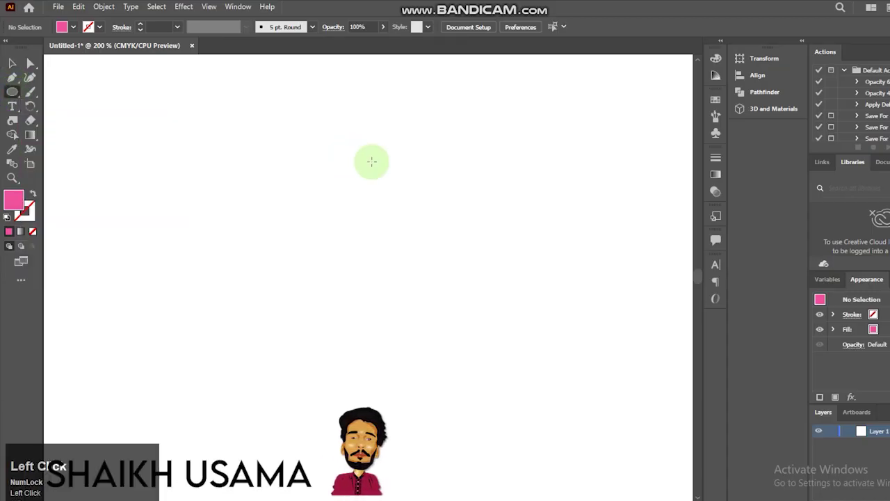
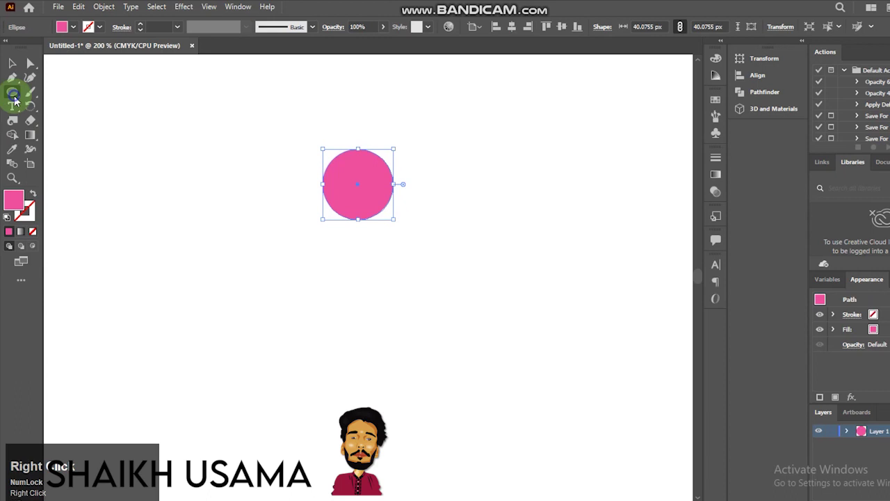
{"action": "left_click", "coordinate": [55, 97]}
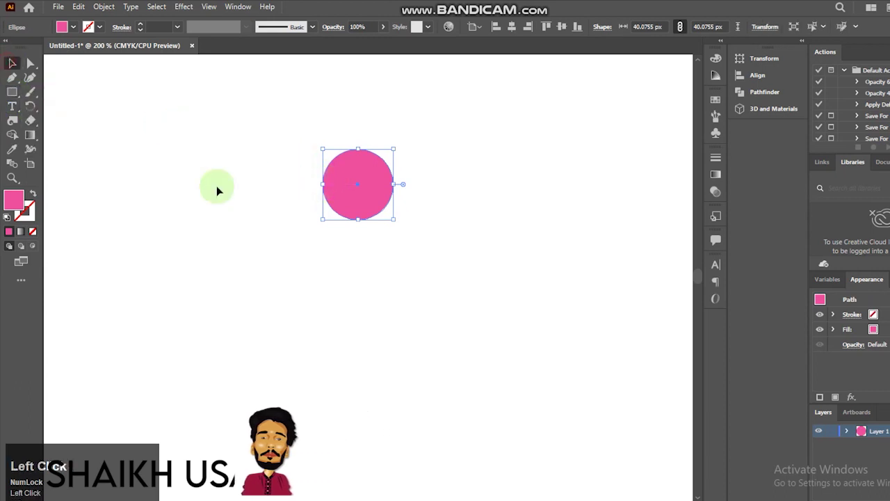
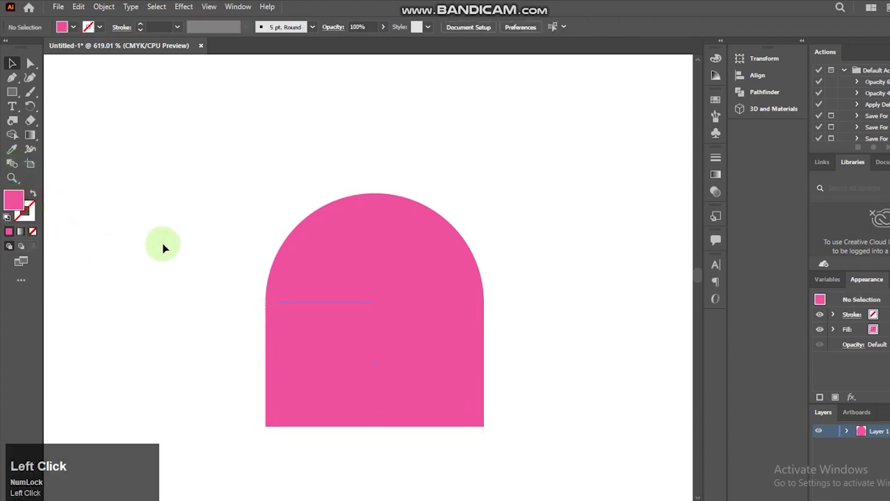
- Merge the circle and rectangle into one head shape and fill it with a lighter, yellower green
{"action": "left_click", "coordinate": [304, 402]}
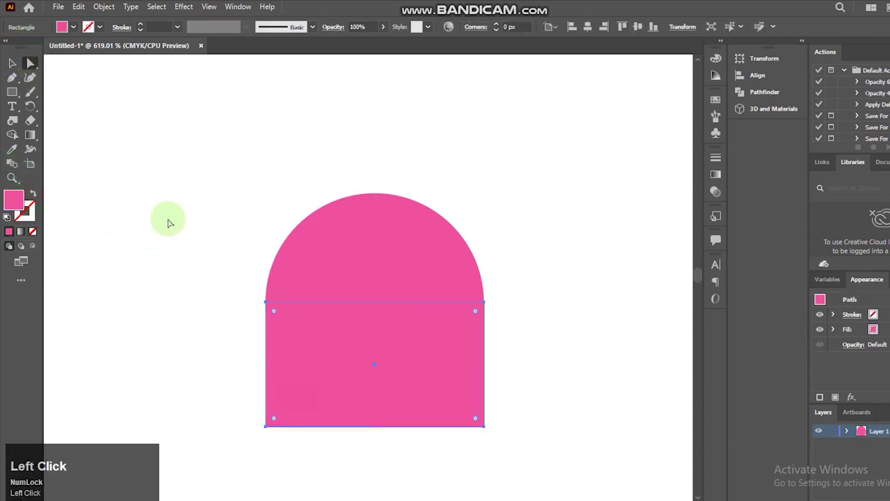
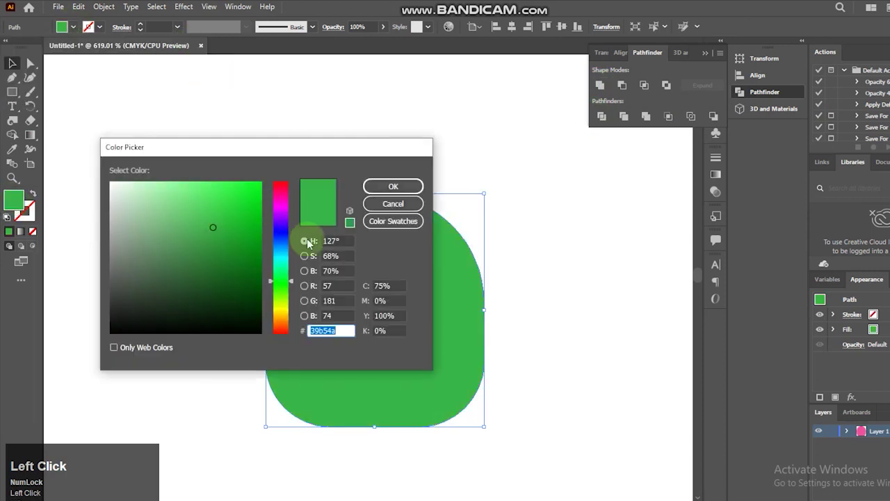
{"action": "left_click", "coordinate": [289, 293]}
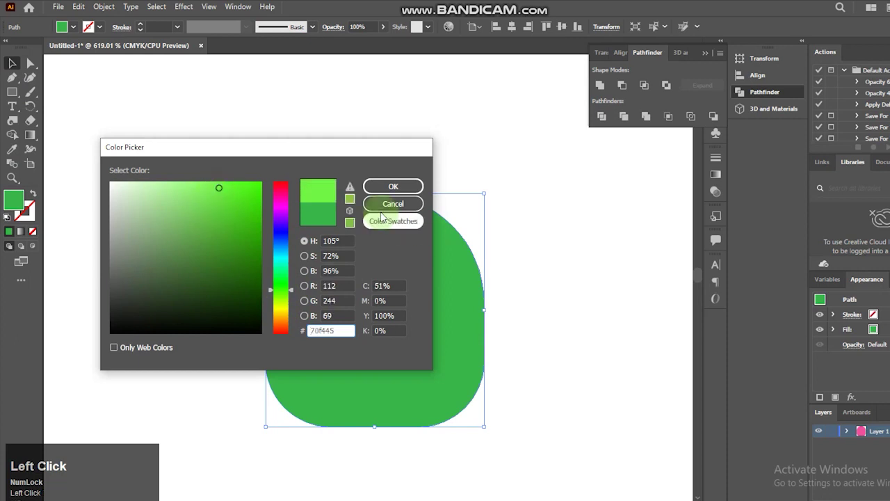
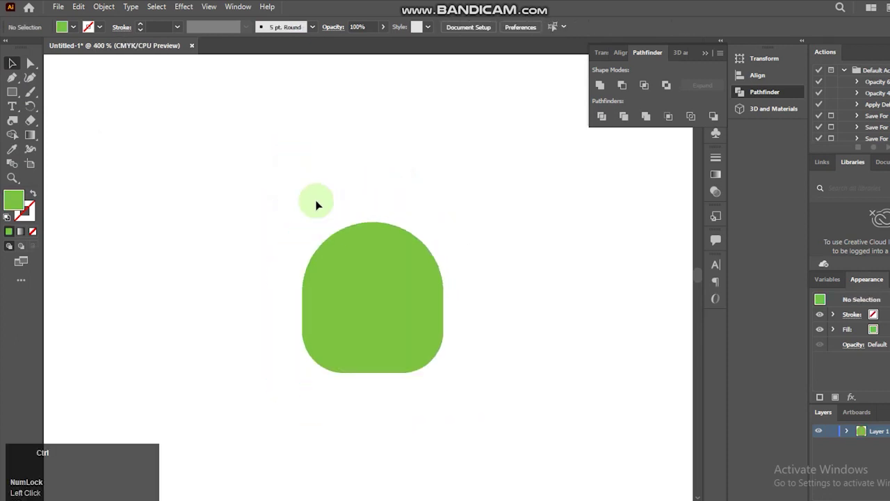
- Draw a green body rectangle below the head and round its corners
{"action": "left_click", "coordinate": [369, 241]}
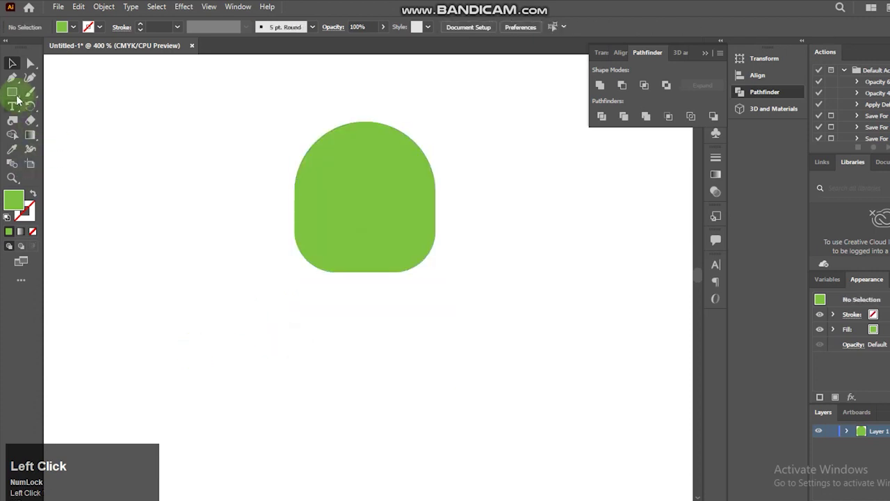
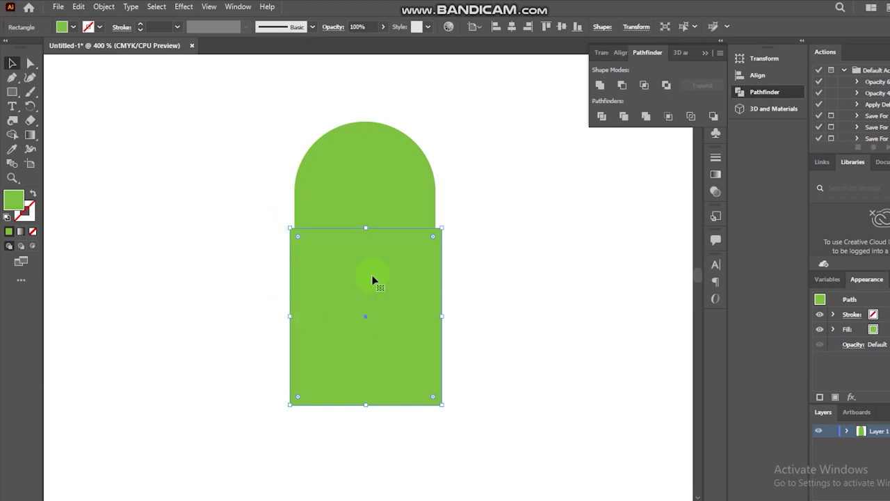
{"action": "left_click_drag", "start_coordinate": [298, 244], "coordinate": [18, 82]}
{"action": "right_click", "coordinate": [18, 82]}
{"action": "left_click", "coordinate": [53, 108]}
{"action": "right_click", "coordinate": [16, 80]}
- Bulge the sides of the body outward with Direct Selection
{"action": "left_click_drag", "start_coordinate": [56, 97], "coordinate": [444, 321]}
{"action": "left_click_drag", "start_coordinate": [443, 321], "coordinate": [13, 70]}
{"action": "left_click", "coordinate": [14, 70]}
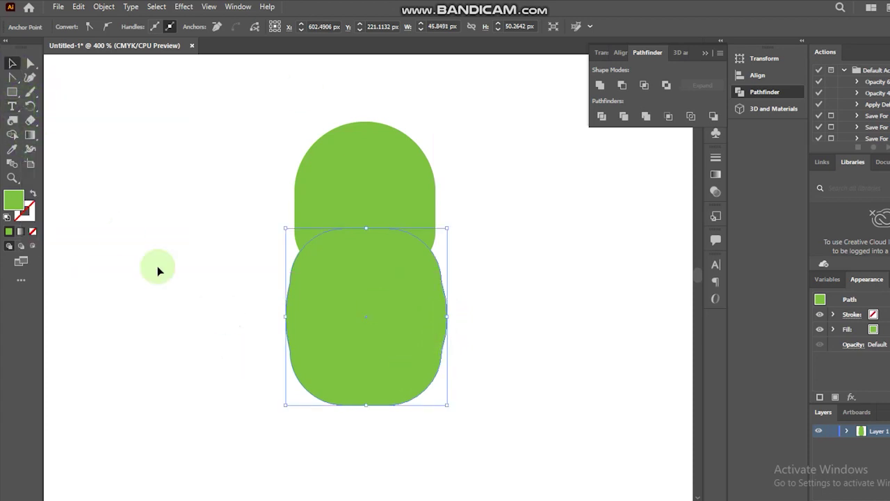
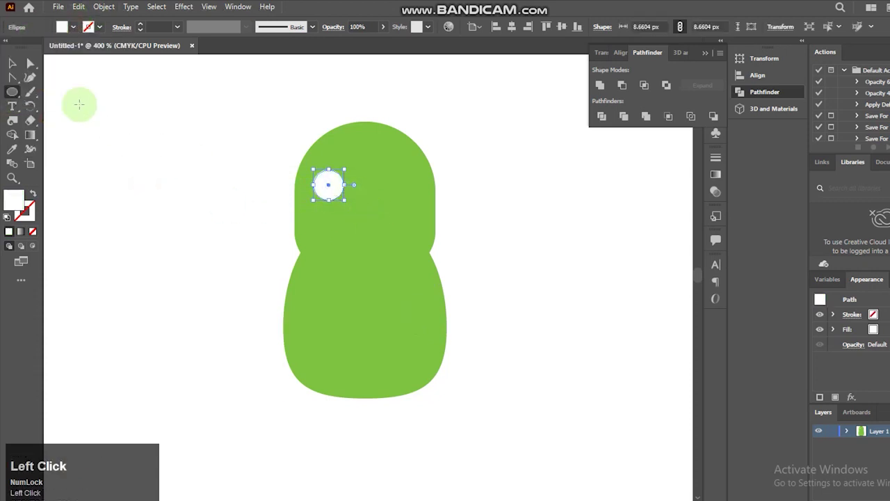
- Make two white eyes, give the left one a black pupil and a small white highlight
{"action": "left_click", "coordinate": [20, 70]}
{"action": "left_click_drag", "start_coordinate": [10, 180], "coordinate": [6, 68]}
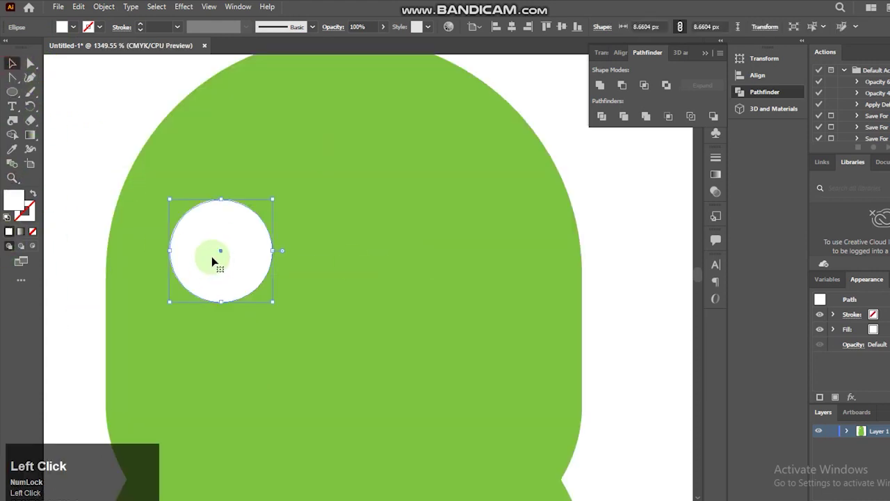
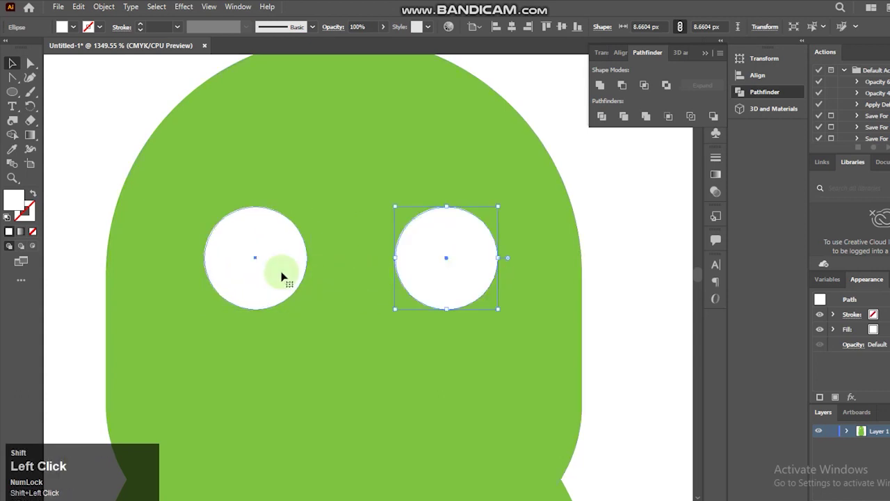
{"action": "key", "text": "Left"}
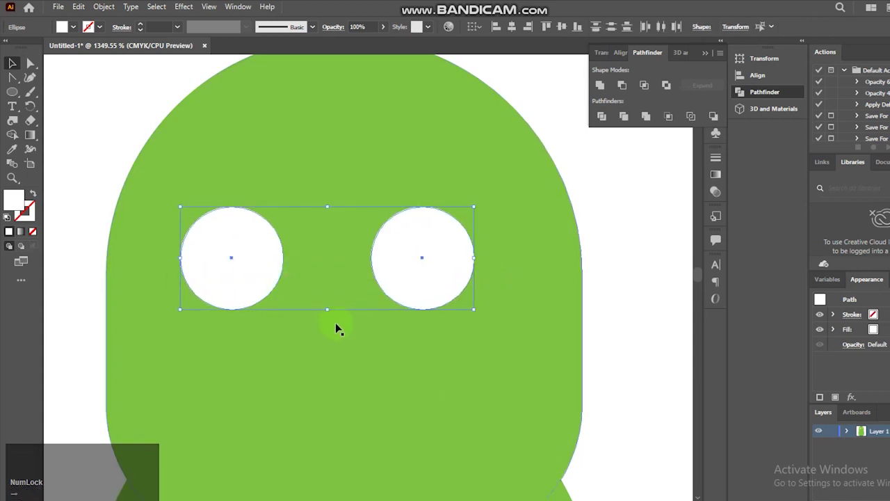
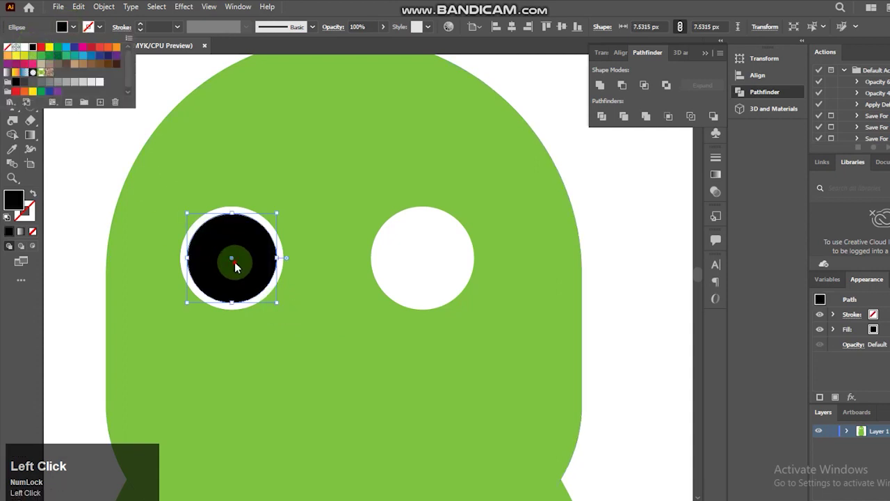
{"action": "key", "text": "Right"}
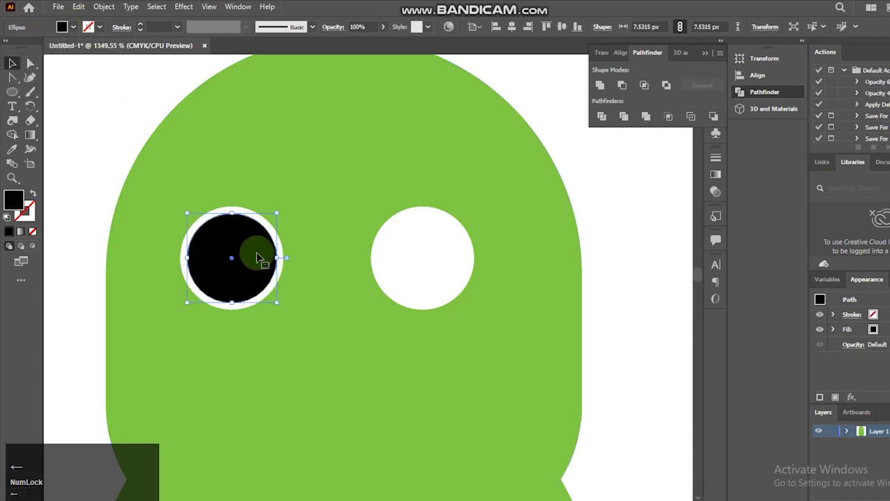
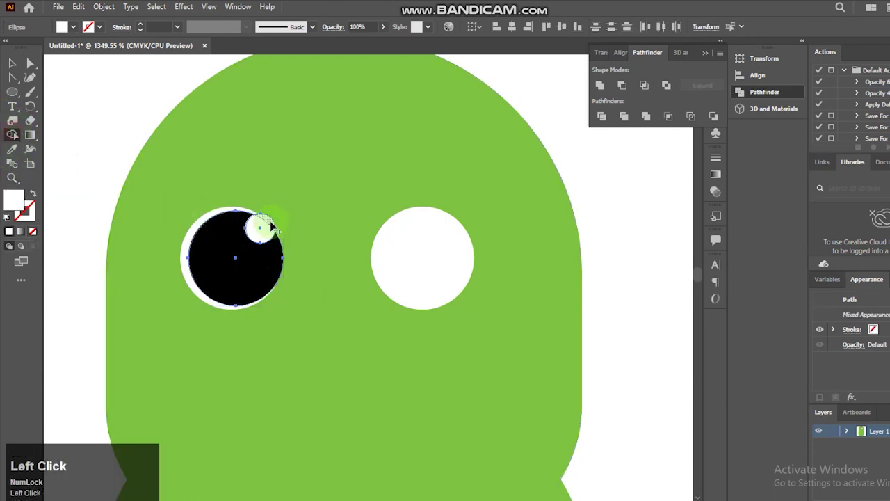
{"action": "left_click", "coordinate": [273, 226]}
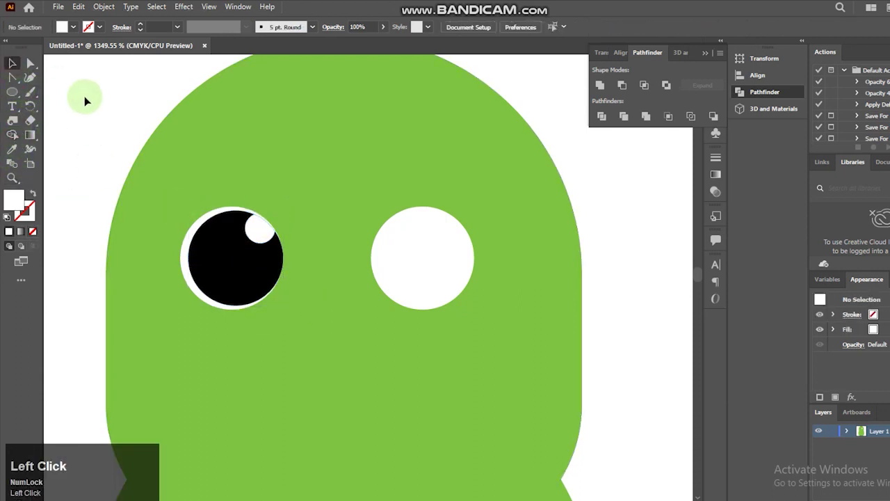
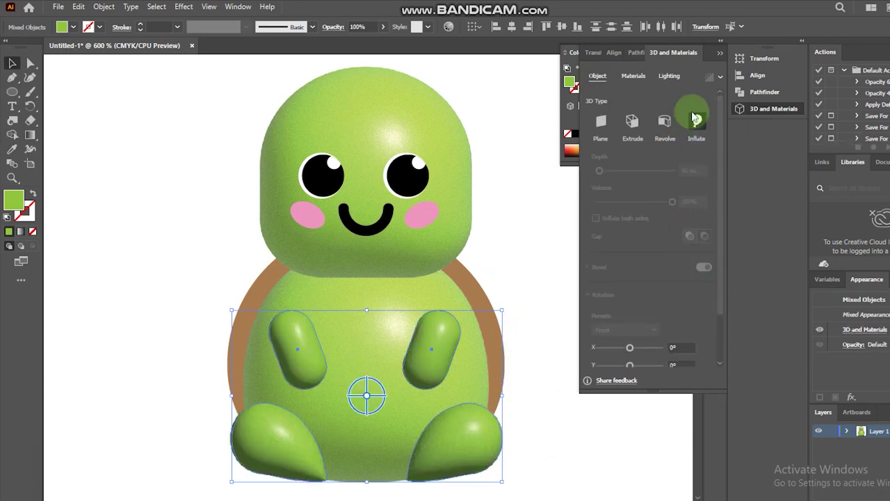
- Select the feet to check their Inflate settings of 10 px depth and 100% volume
{"action": "left_click_drag", "start_coordinate": [605, 77], "coordinate": [480, 446]}
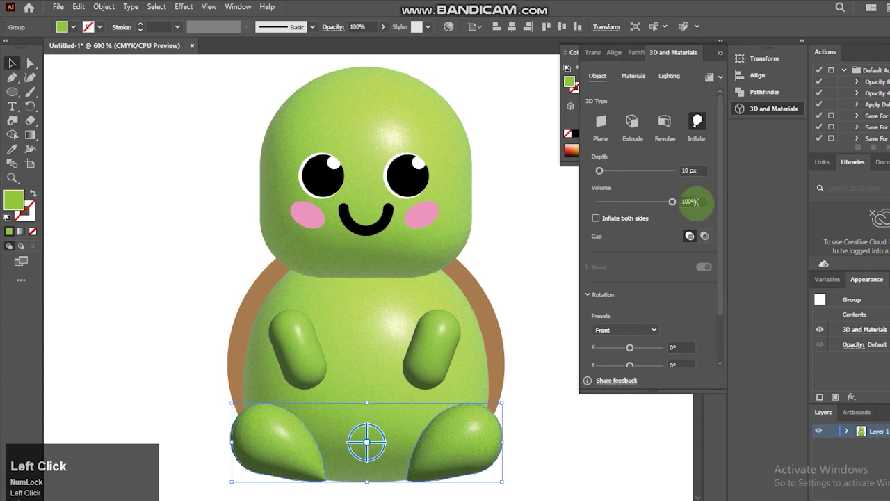
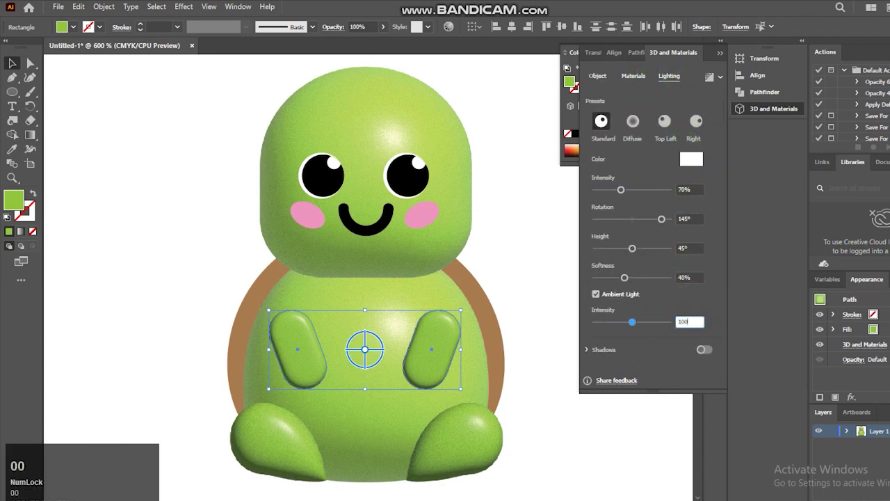
- Confirm full ambient light, set light softness to 55% for the feet, then apply the same to the right arm
{"action": "key", "text": "Return"}
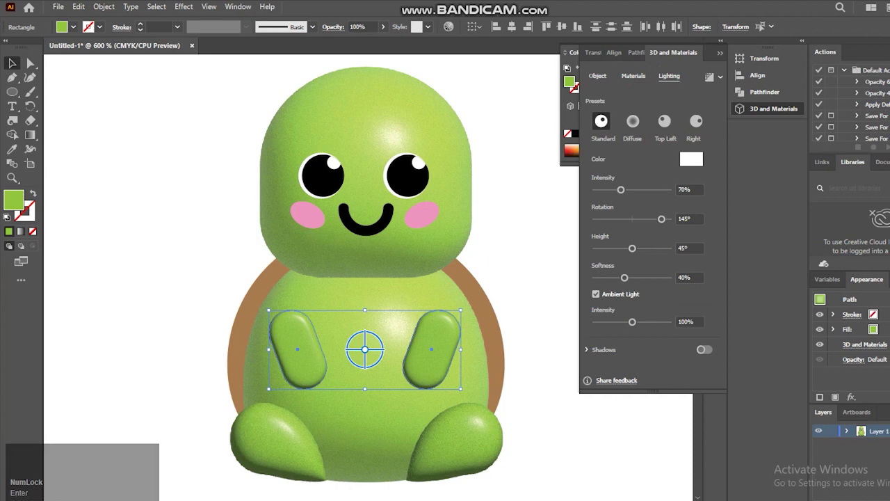
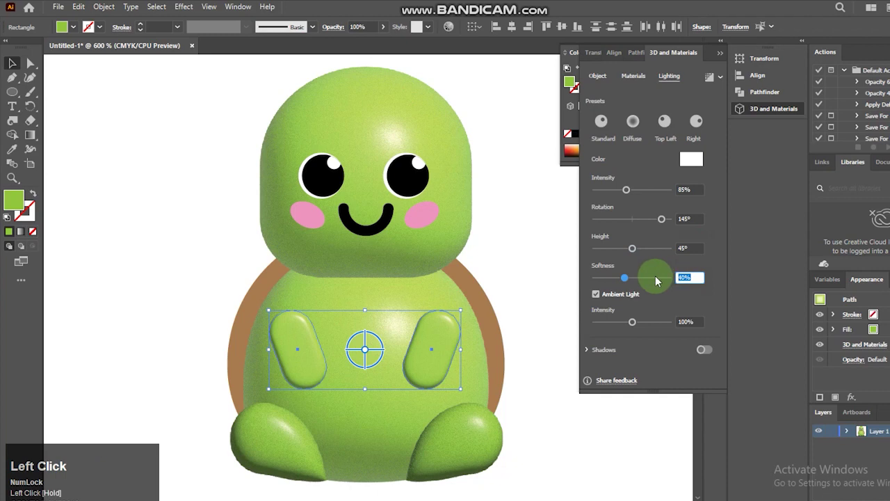
{"action": "key", "text": "5"}
{"action": "key", "text": "Return"}
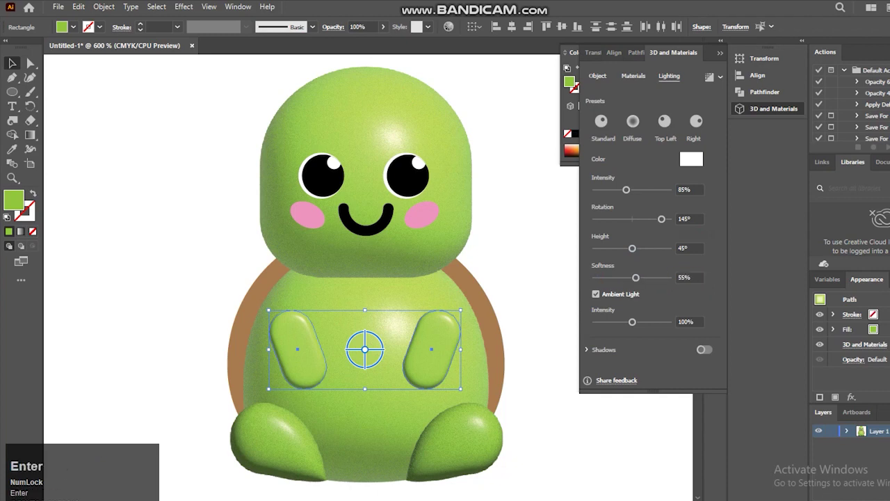
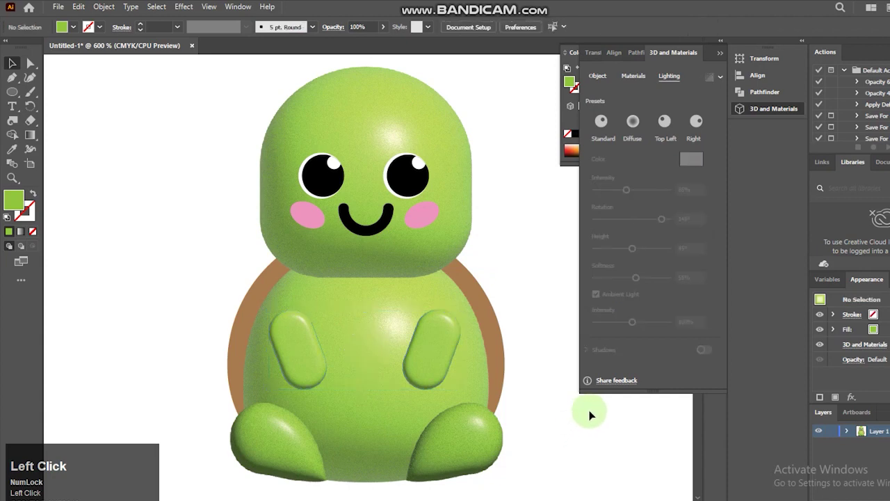
{"action": "double_click", "coordinate": [432, 362]}
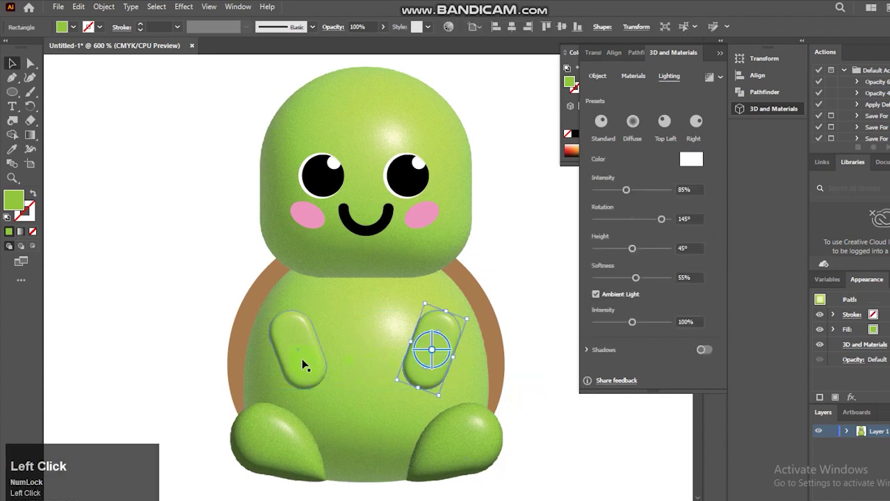
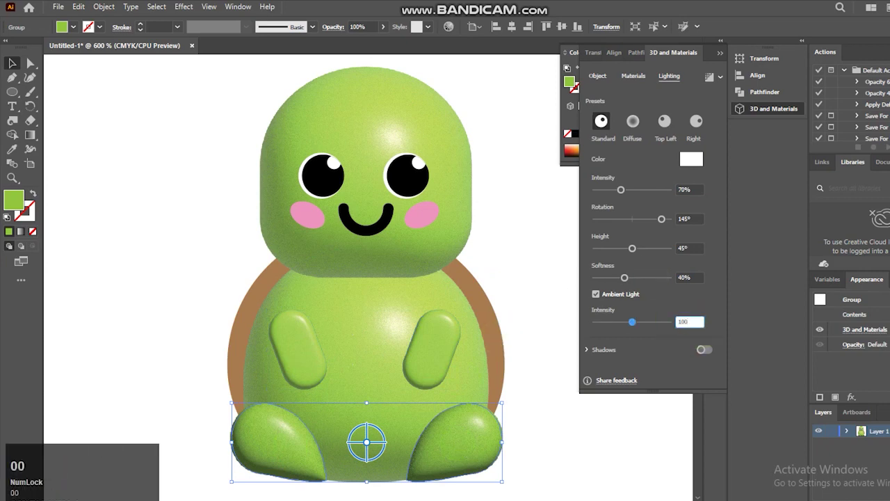
{"action": "key", "text": "Return"}
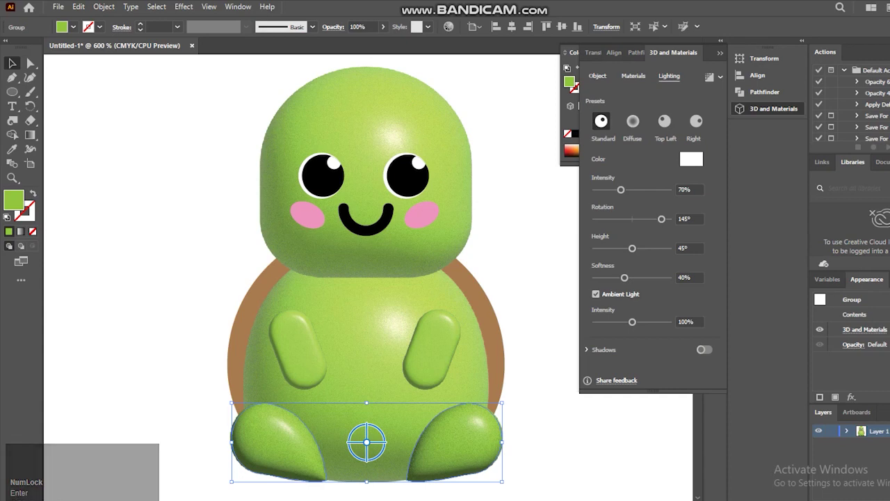
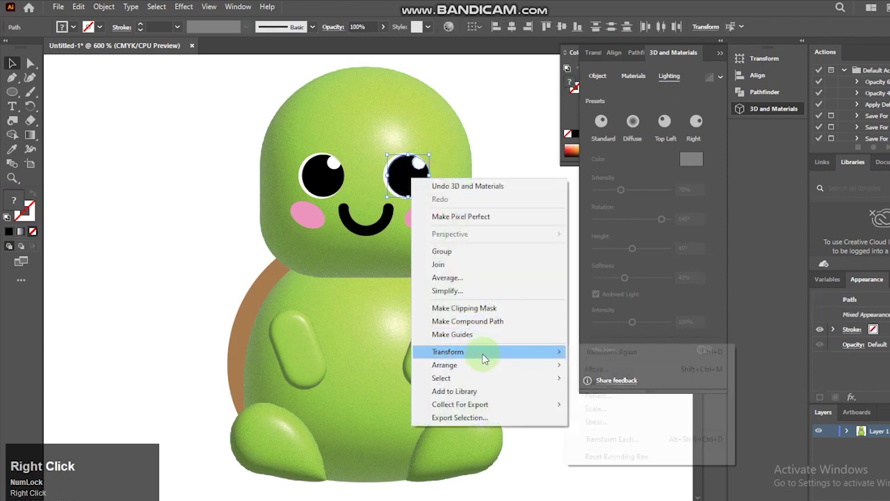
- Reflect the right eye across a vertical axis so its highlight faces the other way
{"action": "left_click", "coordinate": [649, 399]}
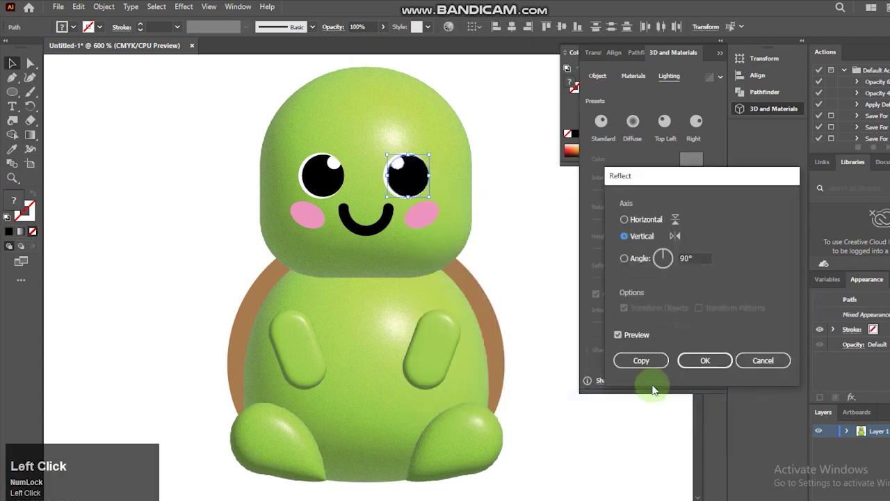
{"action": "left_click", "coordinate": [697, 366]}
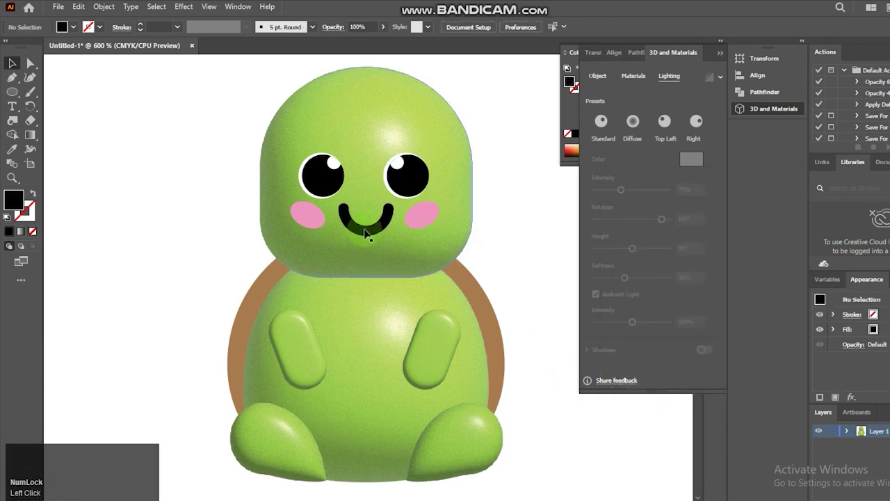
- Expand the smile's fill and stroke into a solid shape
{"action": "left_click", "coordinate": [369, 236]}
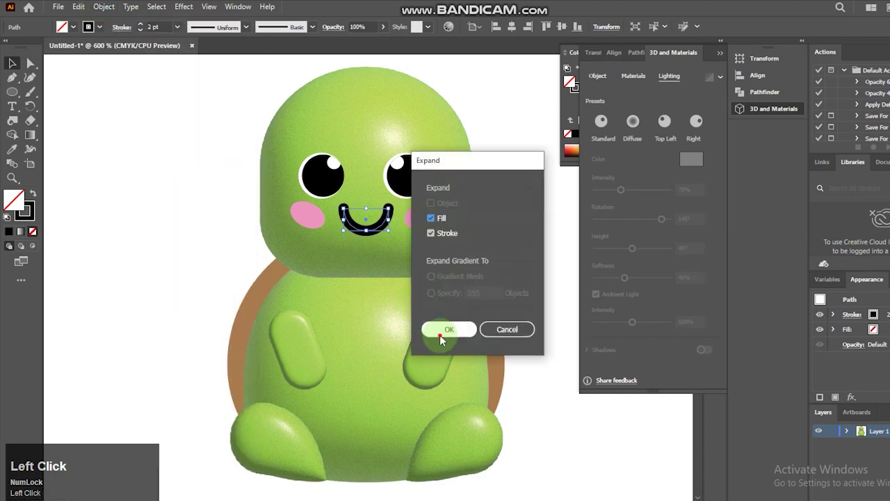
{"action": "left_click", "coordinate": [306, 184]}
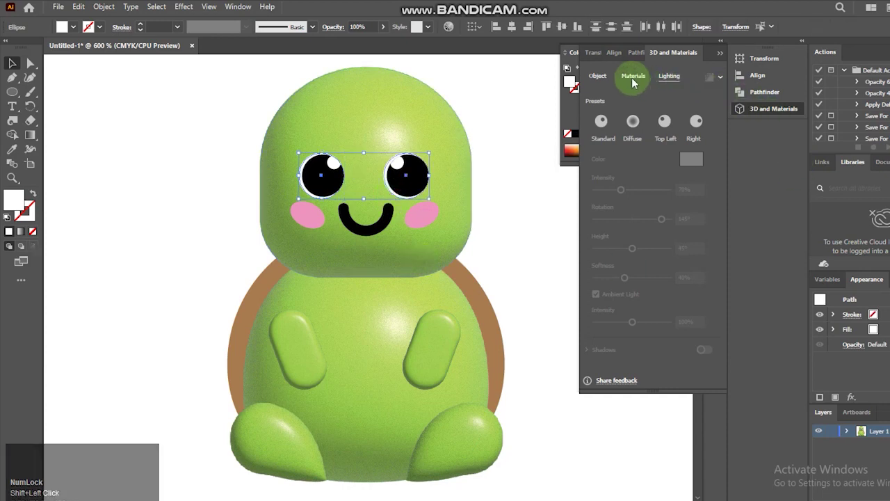
- Apply a 3D Inflate effect to the eyes with volume reduced to 50%
{"action": "left_click", "coordinate": [634, 82]}
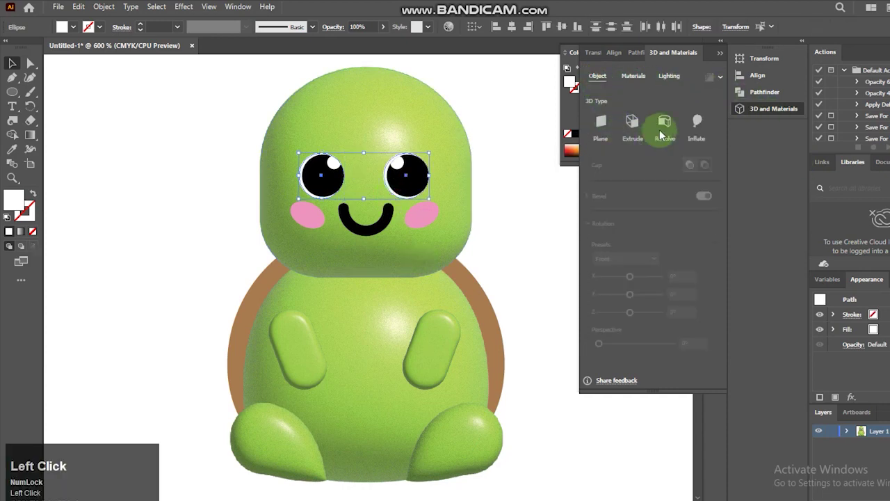
{"action": "left_click", "coordinate": [632, 125]}
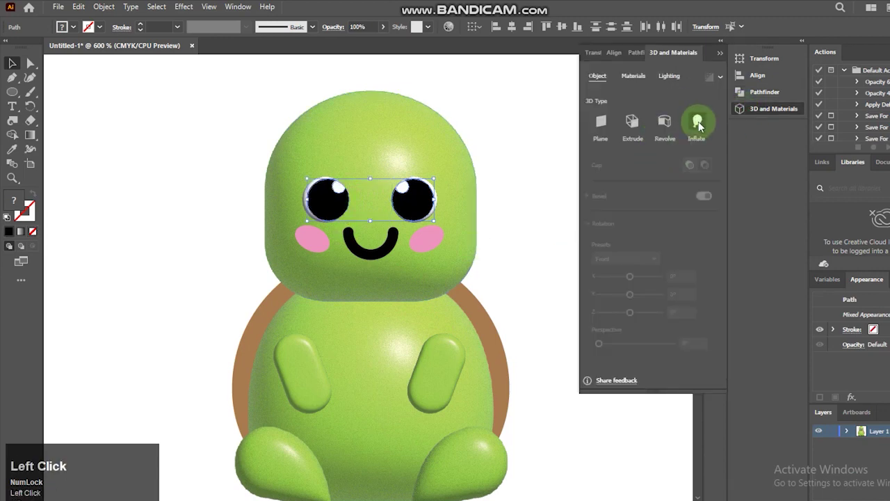
{"action": "left_click_drag", "start_coordinate": [702, 126], "coordinate": [670, 206]}
{"action": "key", "text": "5"}
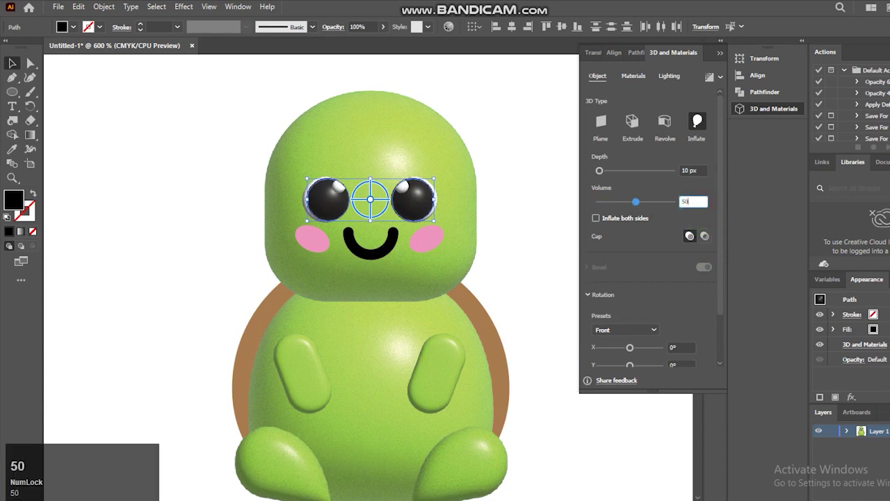
{"action": "key", "text": "Return"}
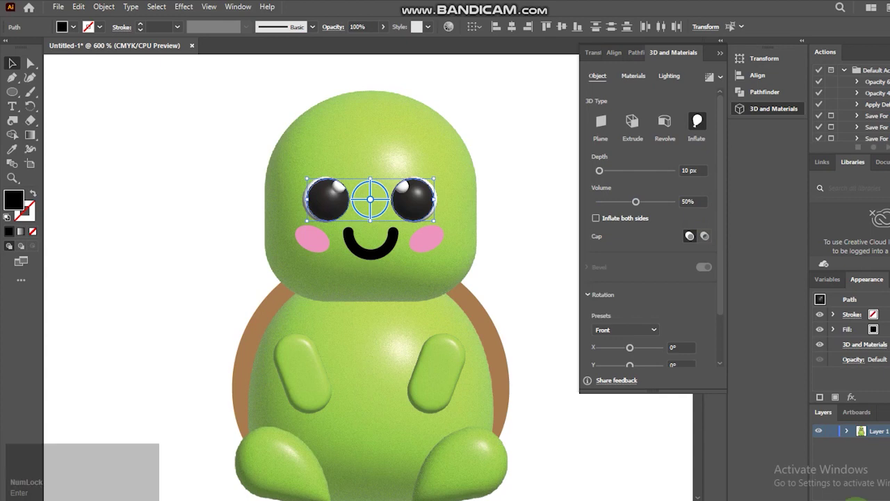
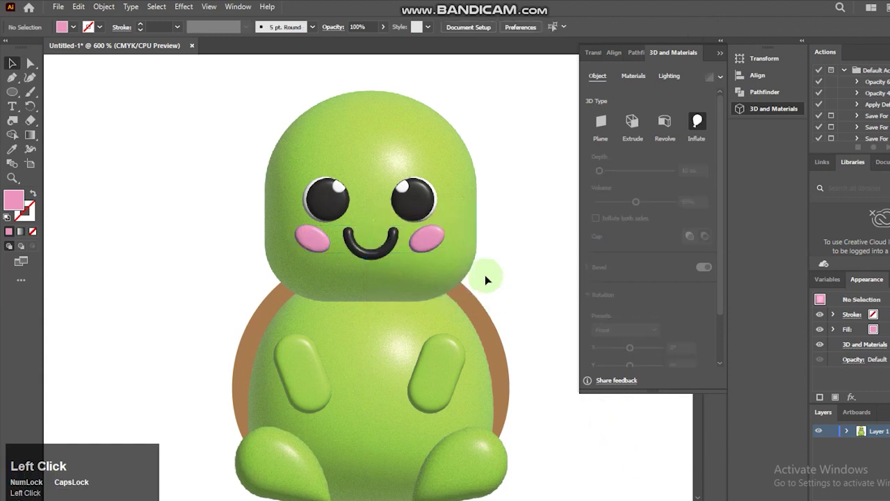
- Apply Inflate to the smile group at 100% volume
{"action": "left_click", "coordinate": [376, 261]}
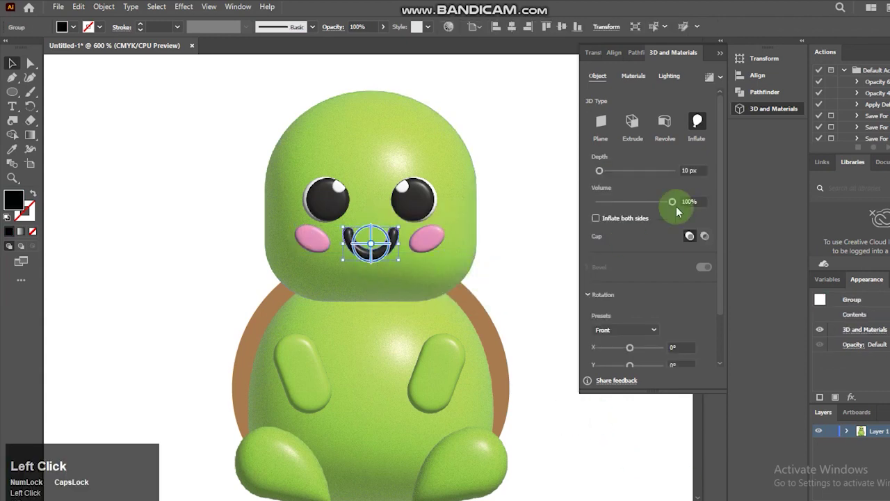
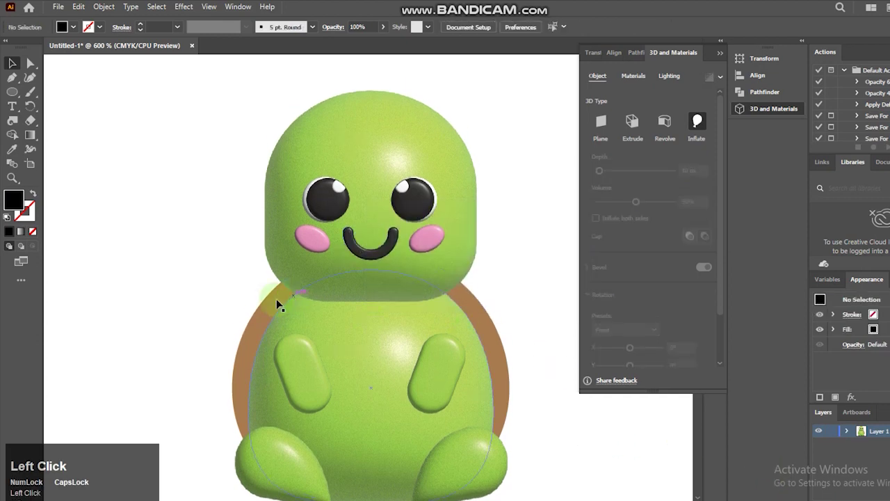
- Apply 3D Inflate to the brown shell at 10 px depth and 100% volume
{"action": "left_click", "coordinate": [256, 339]}
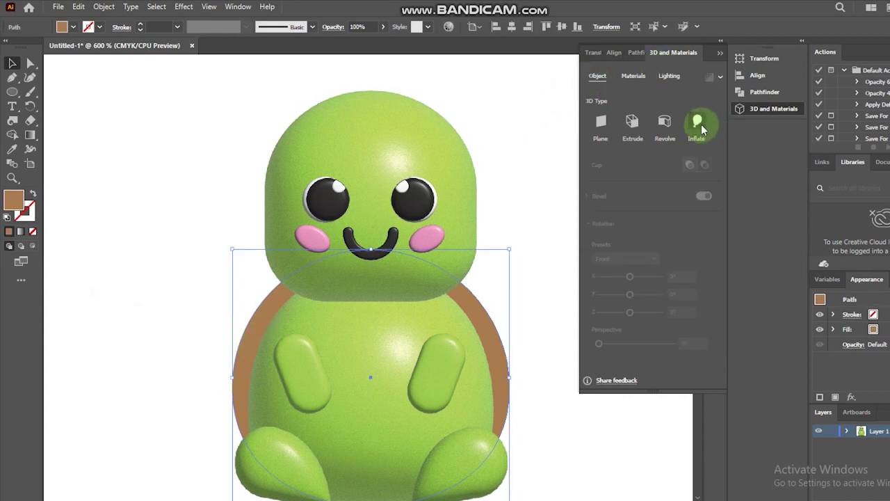
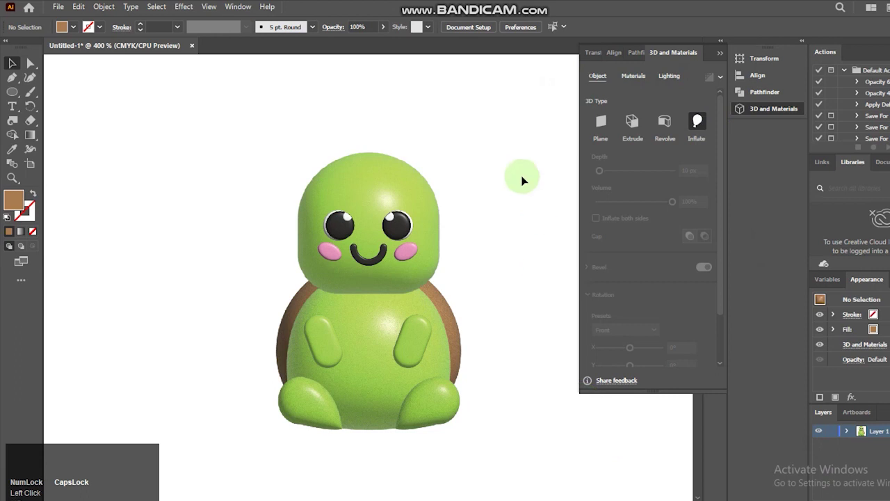
{"action": "left_click", "coordinate": [454, 330]}
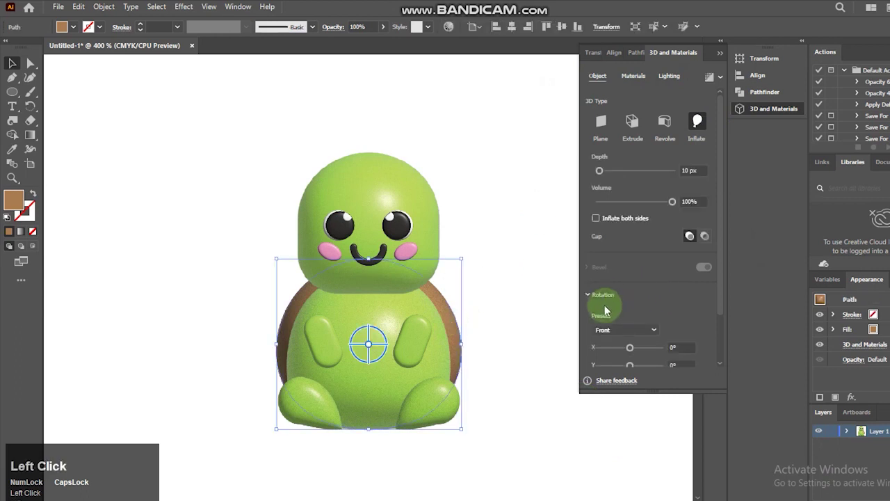
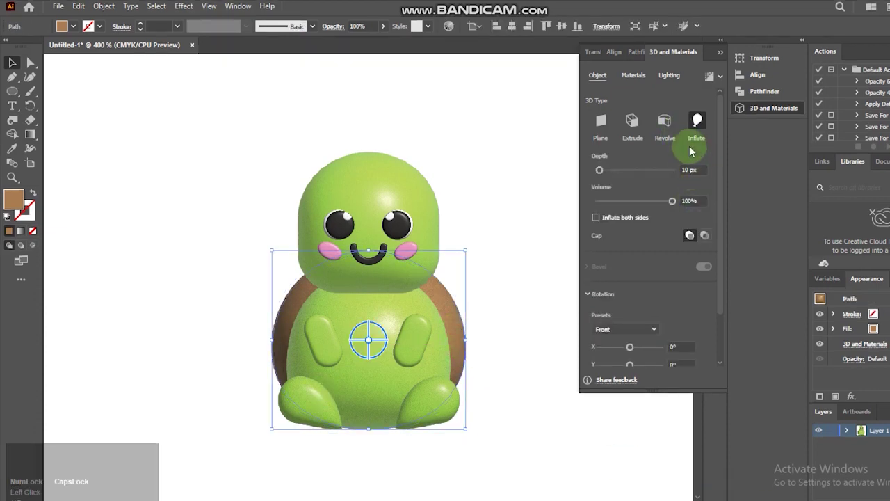
- Set the shell's lighting to 100% ambient intensity and 85% main light intensity
{"action": "left_click", "coordinate": [668, 81]}
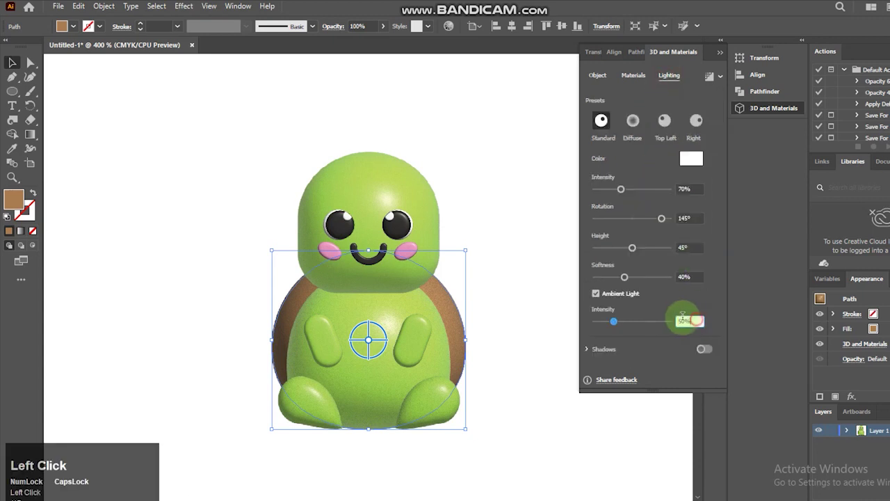
{"action": "key", "text": "1"}
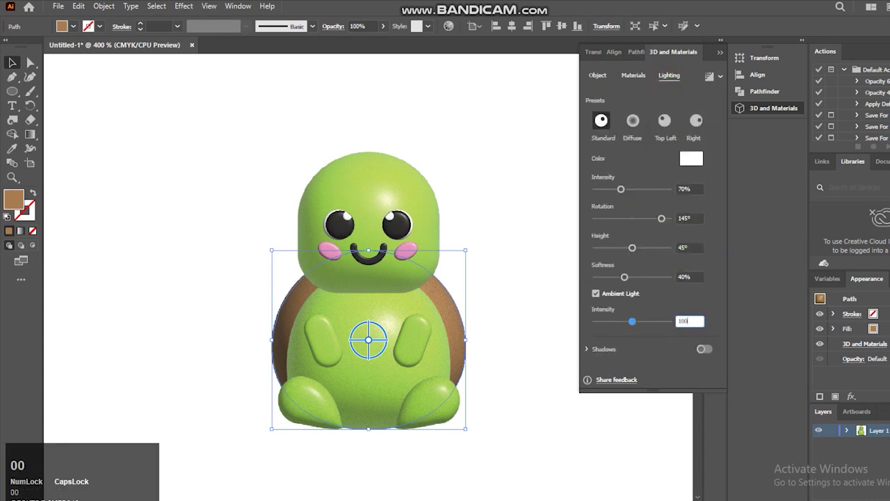
{"action": "key", "text": "Return"}
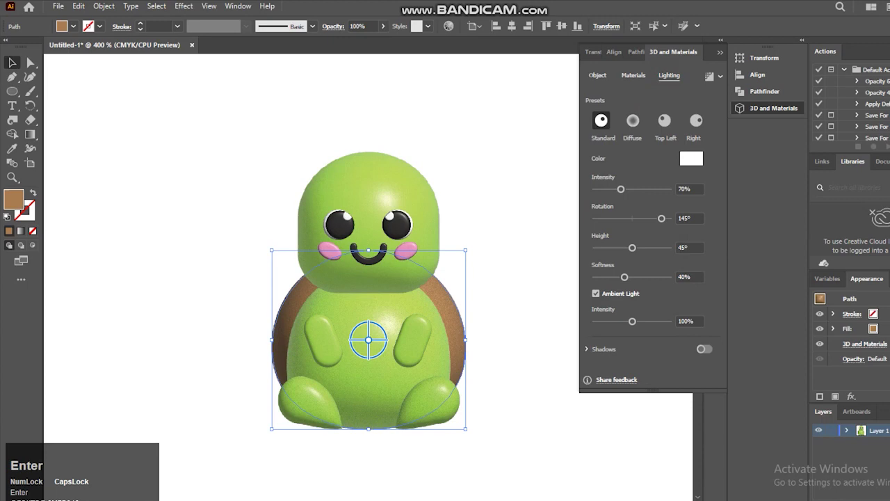
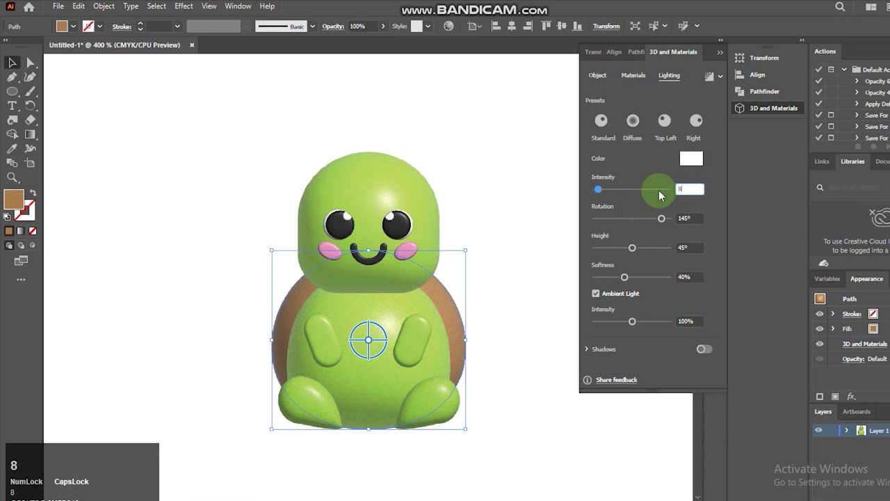
{"action": "type", "text": "85"}
{"action": "key", "text": "Return"}
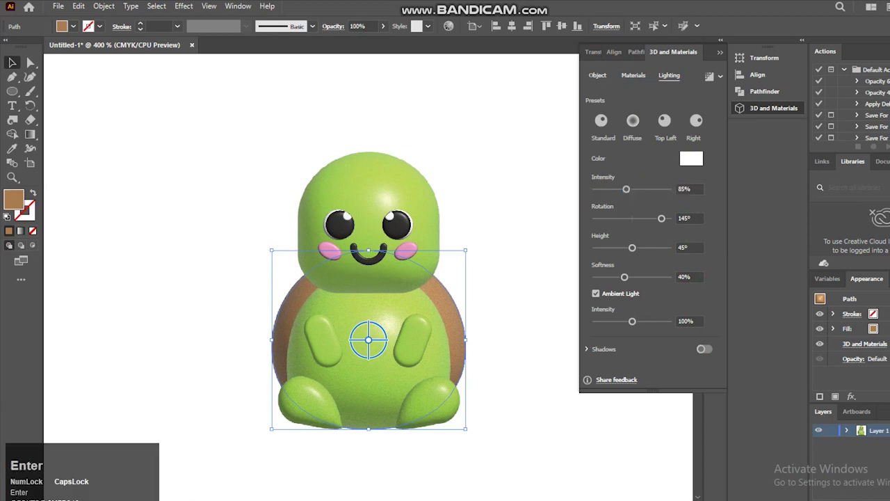
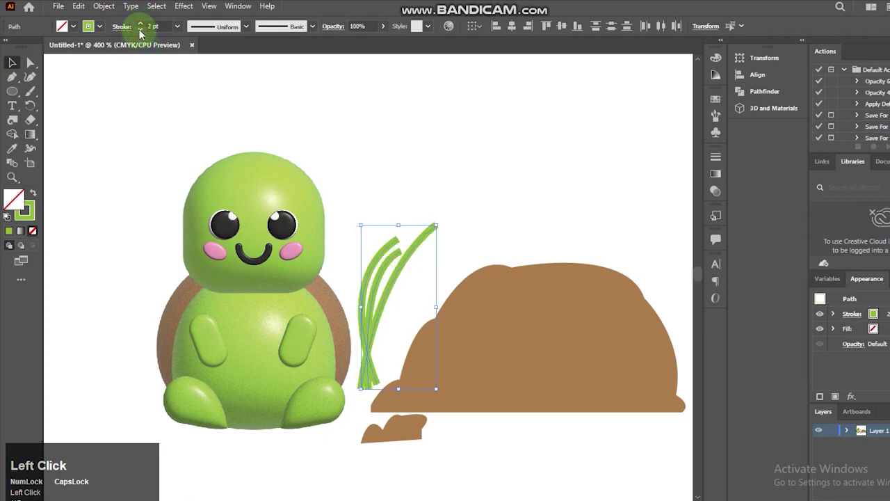
- Give the green grass strokes a tapered width profile and nudge them onto the brown dirt mound
{"action": "left_click", "coordinate": [251, 30]}
{"action": "left_click", "coordinate": [217, 64]}
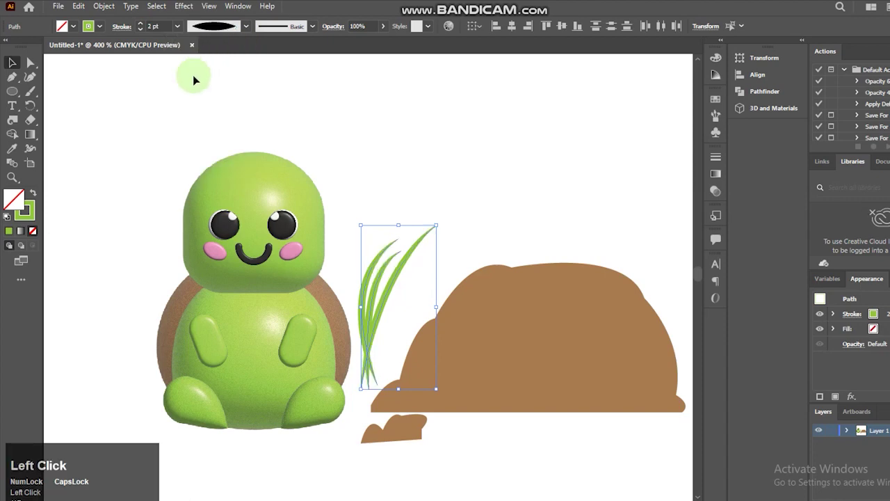
{"action": "left_click", "coordinate": [13, 67]}
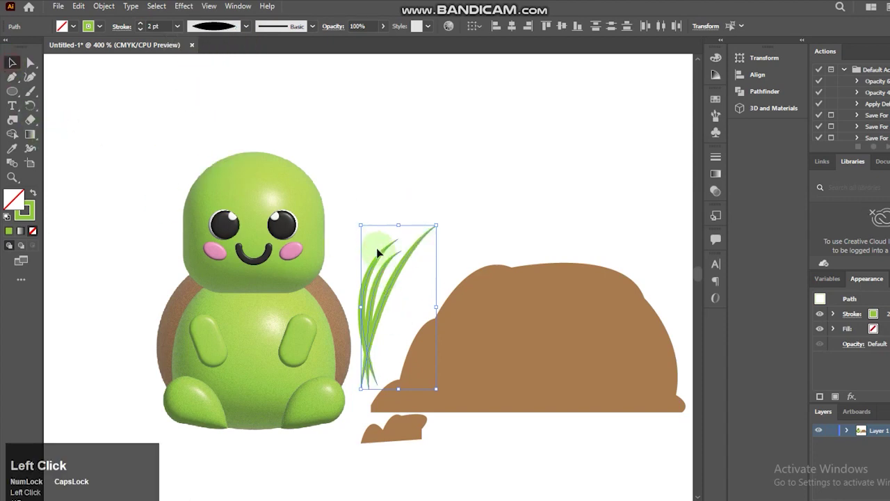
{"action": "left_click_drag", "start_coordinate": [358, 258], "coordinate": [419, 304]}
{"action": "key", "text": "Down"}
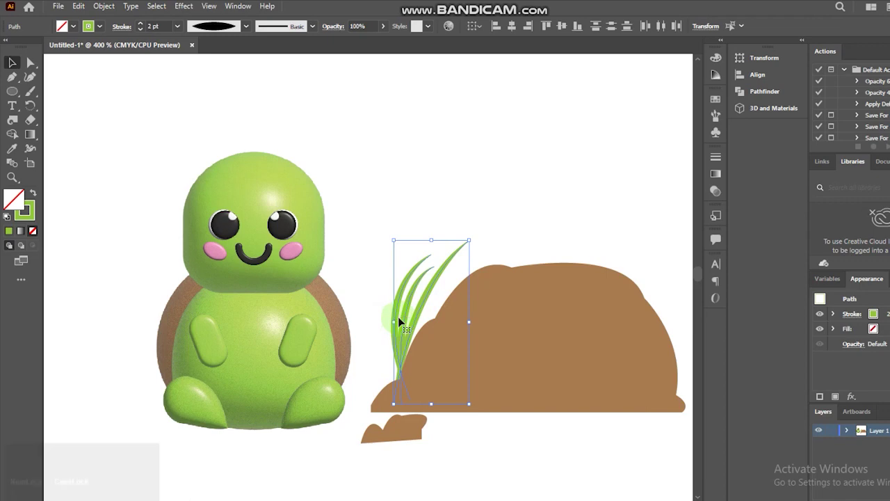
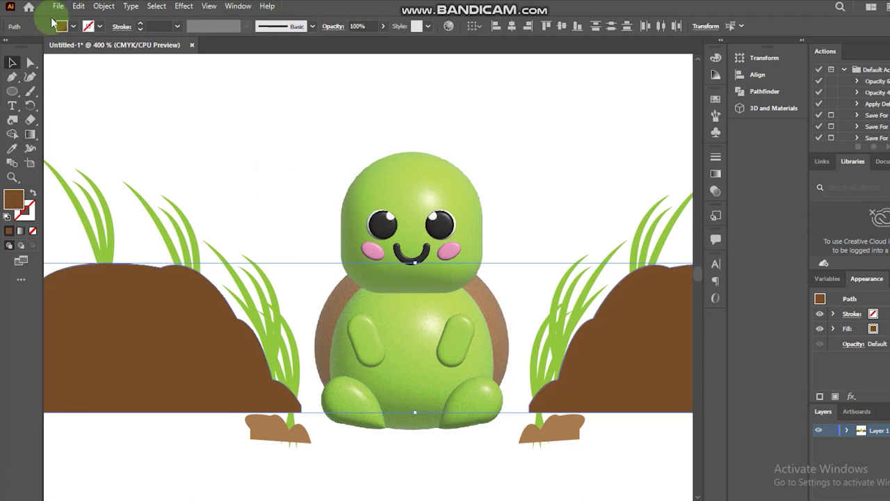
- Select both dirt mounds with their grass and apply 3D Inflate, nudging the left mound into place
{"action": "left_click_drag", "start_coordinate": [167, 130], "coordinate": [634, 369]}
{"action": "left_click_drag", "start_coordinate": [633, 369], "coordinate": [763, 107]}
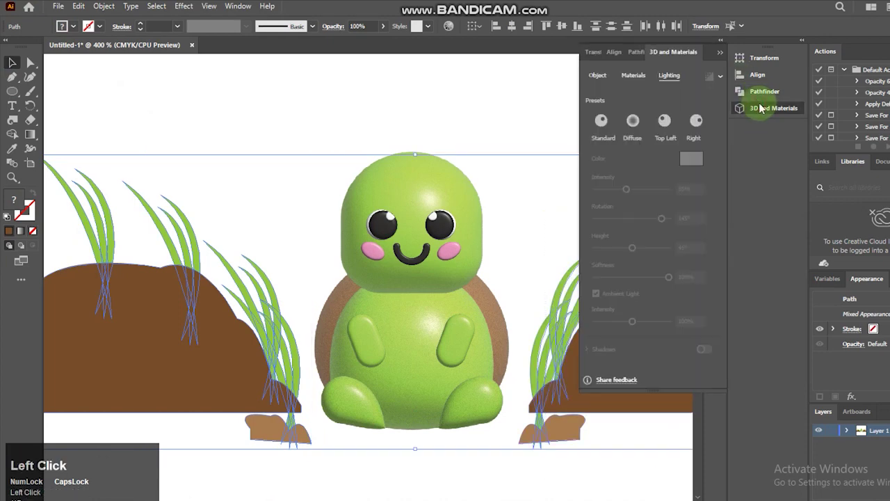
{"action": "left_click", "coordinate": [594, 83]}
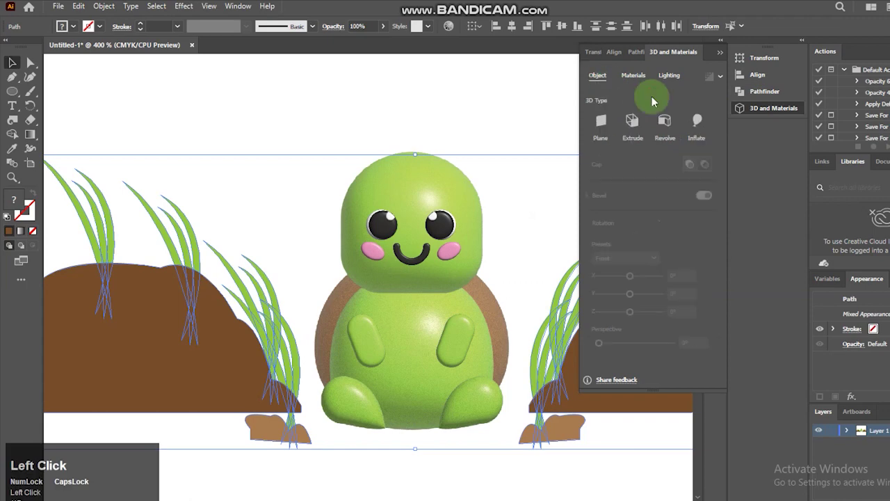
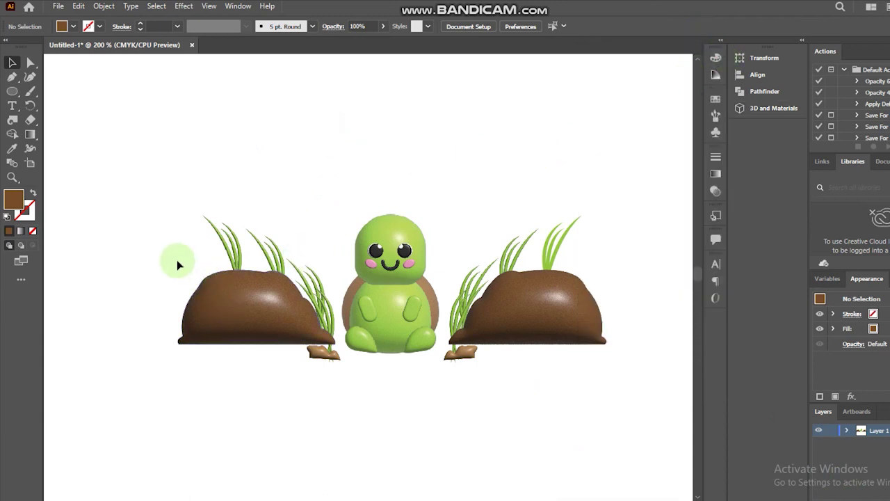
{"action": "left_click_drag", "start_coordinate": [185, 253], "coordinate": [305, 383]}
{"action": "key", "text": "Up"}
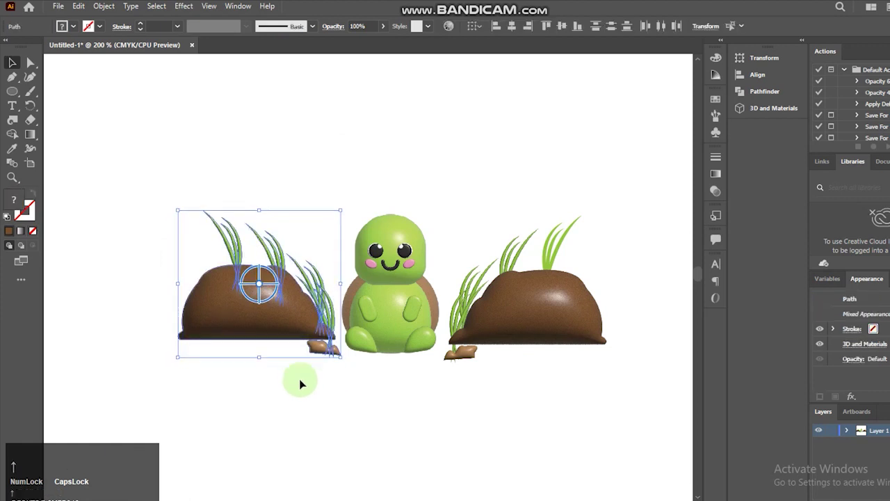